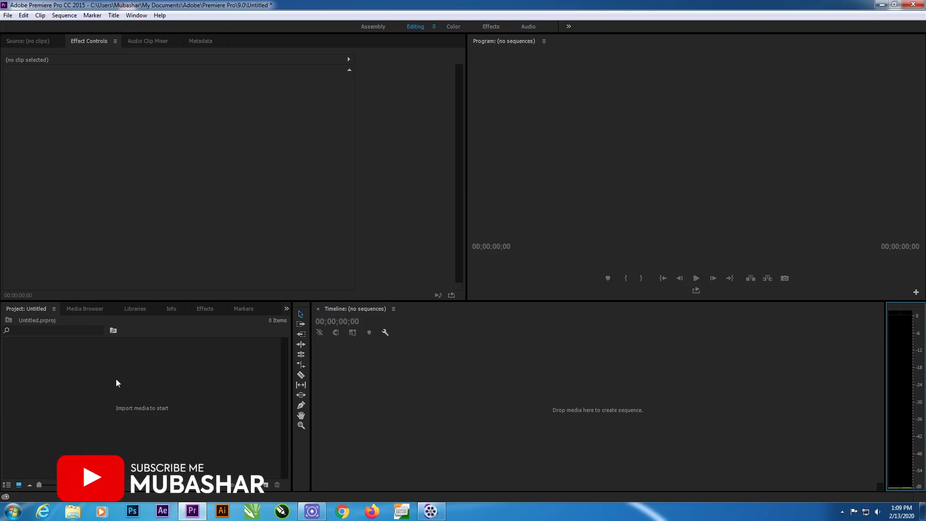
Import Pexels Videos 1623864.mp4 from Downloads > Video into the Project panel
{"action": "key", "text": "super+e"}
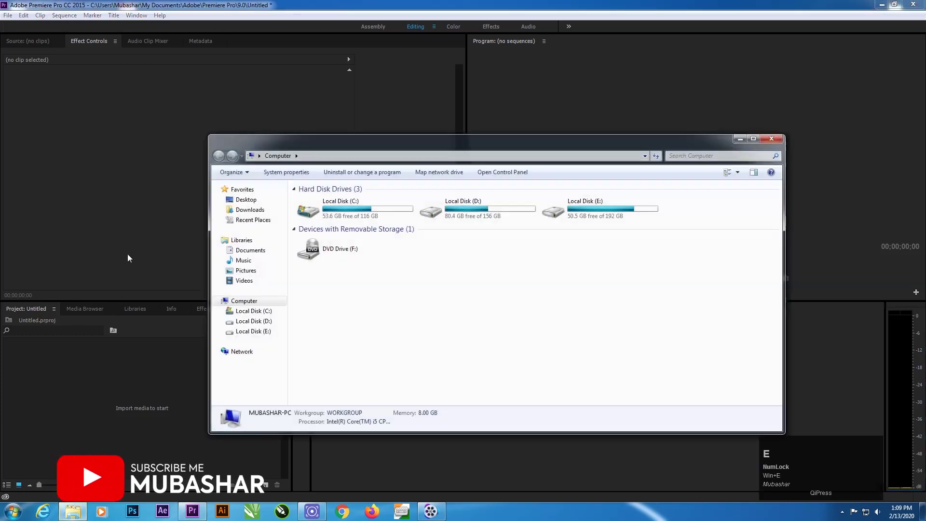
{"action": "left_click", "coordinate": [277, 217]}
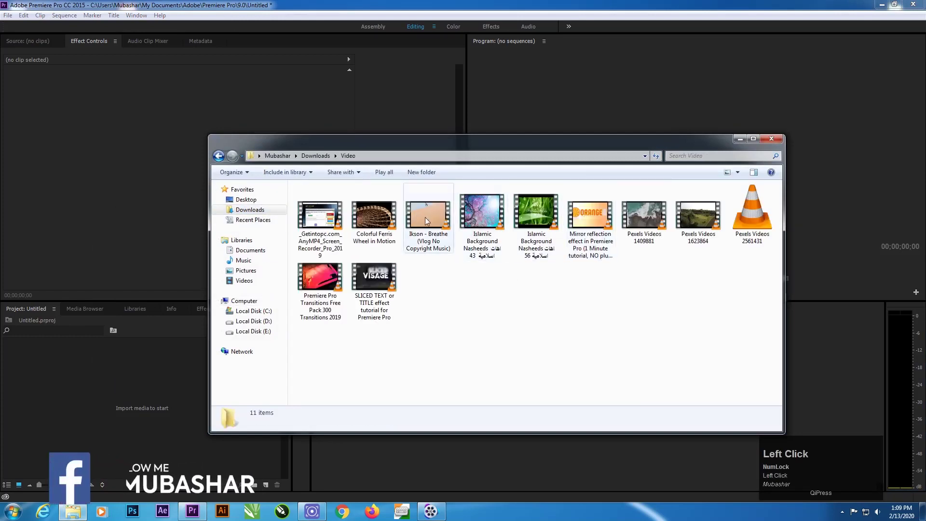
{"action": "left_click_drag", "start_coordinate": [687, 247], "coordinate": [407, 335]}
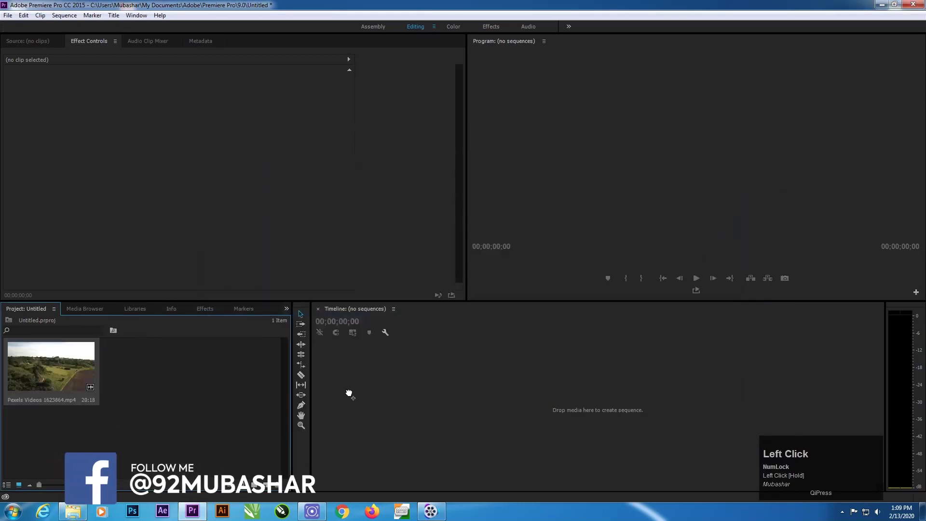
Create a sequence from the aerial clip and start a new Adjustment Layer item
{"action": "left_click_drag", "start_coordinate": [407, 335], "coordinate": [229, 395]}
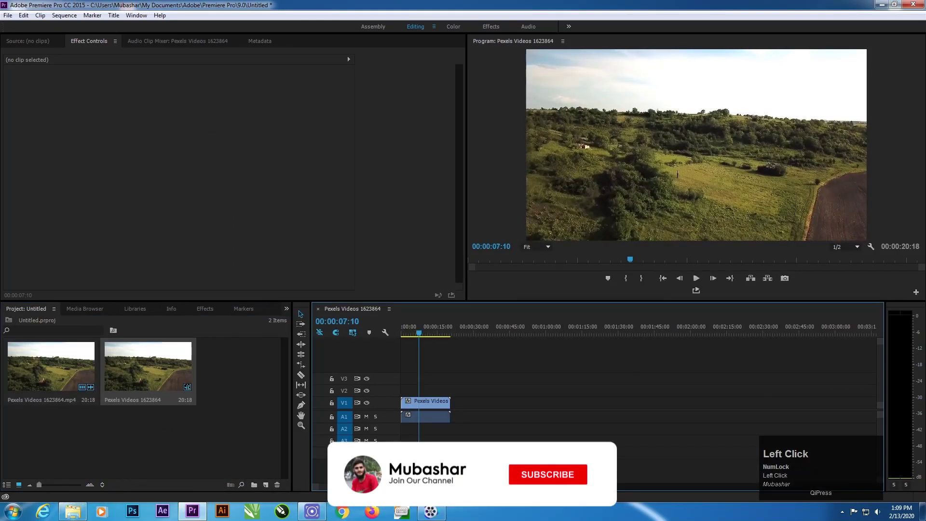
{"action": "right_click", "coordinate": [230, 396]}
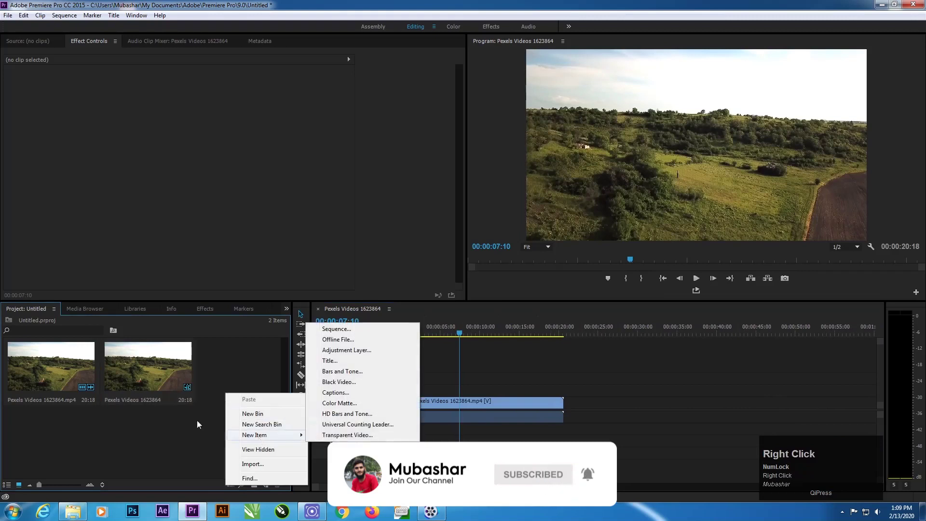
{"action": "right_click", "coordinate": [236, 380]}
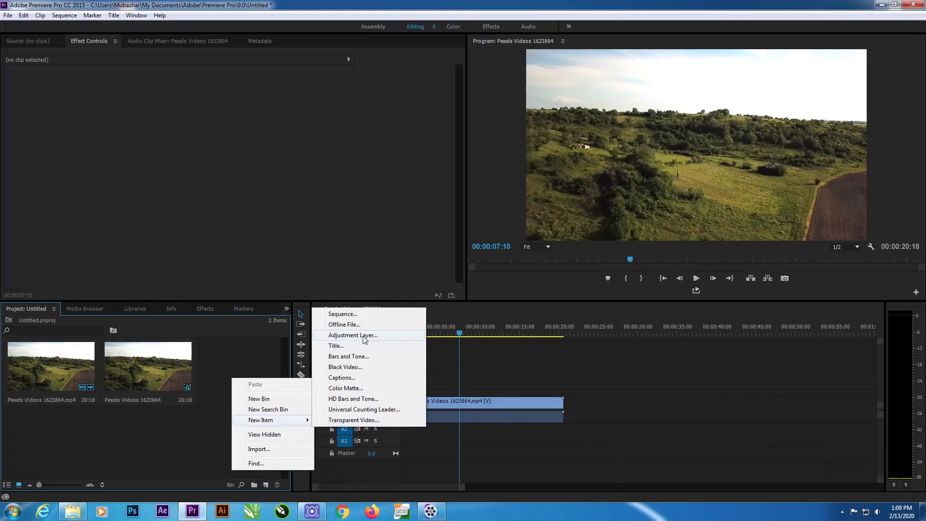
Place the adjustment layer on V2 above the clip and search the Effects panel for 'crop'
{"action": "left_click_drag", "start_coordinate": [367, 338], "coordinate": [428, 391]}
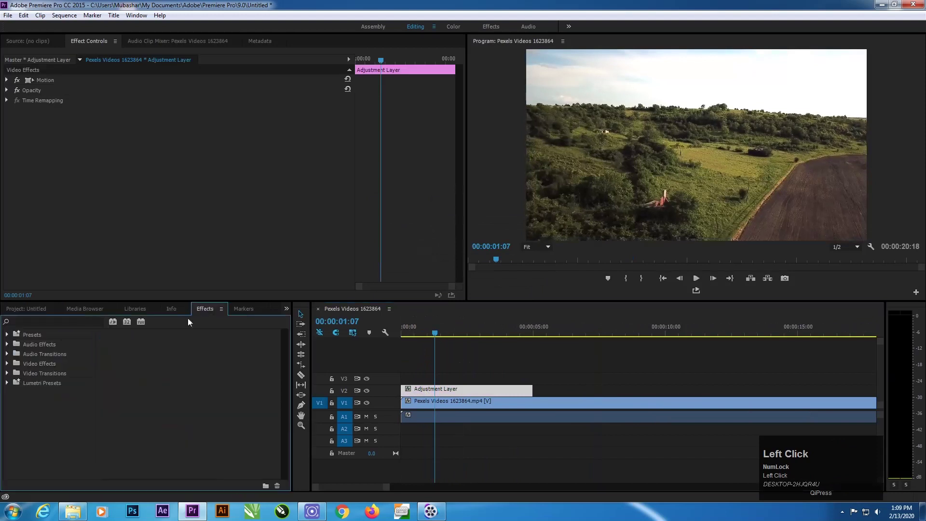
{"action": "type", "text": "crop"}
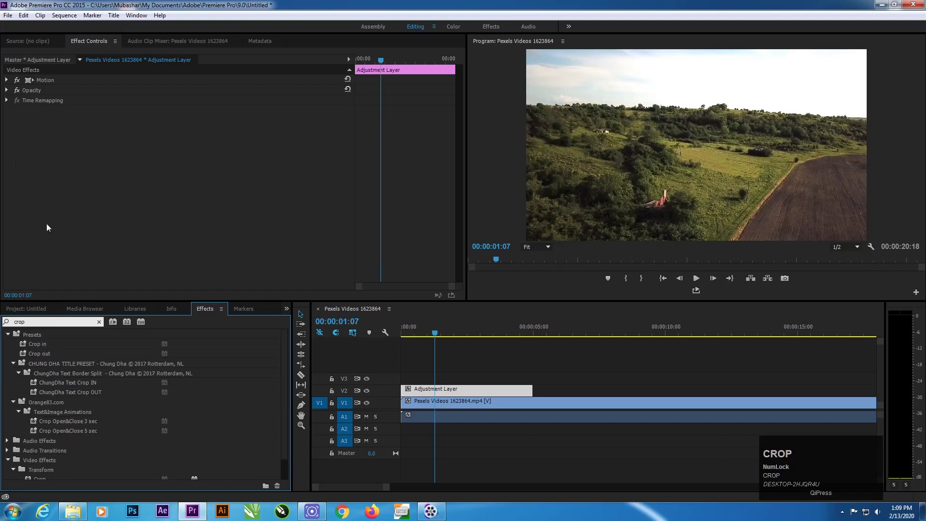
{"action": "scroll", "scroll_direction": "down", "scroll_amount": 3}
Apply Crop to the adjustment layer and keyframe Top and Bottom at 00:00:01:15
{"action": "left_click_drag", "start_coordinate": [41, 454], "coordinate": [439, 390]}
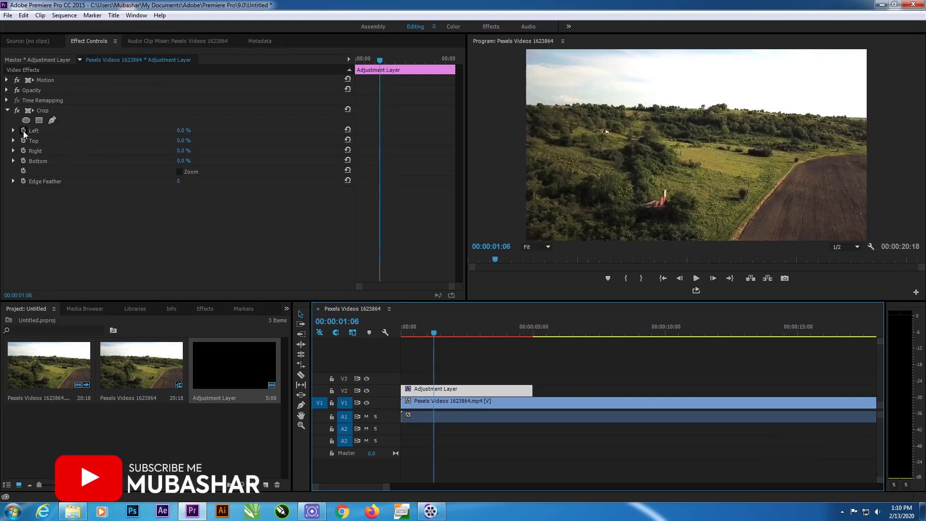
{"action": "left_click", "coordinate": [67, 112]}
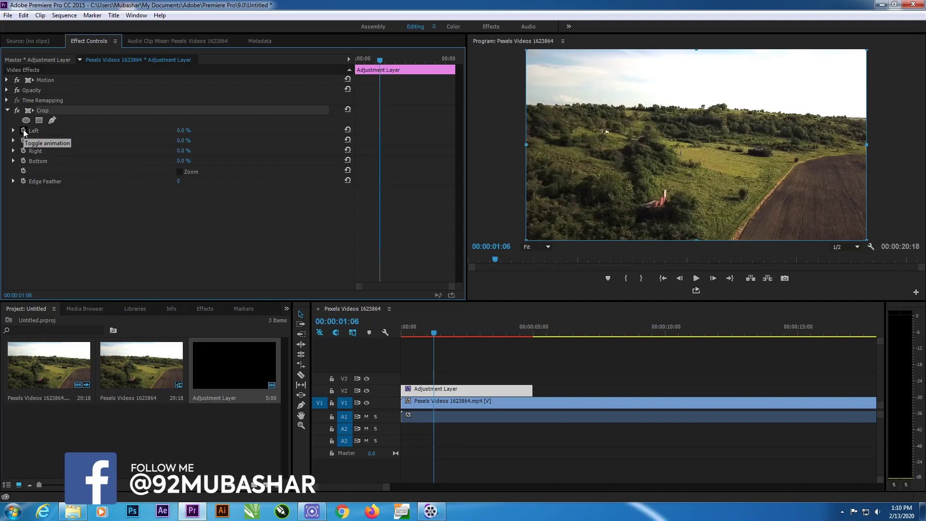
{"action": "left_click_drag", "start_coordinate": [385, 67], "coordinate": [26, 135]}
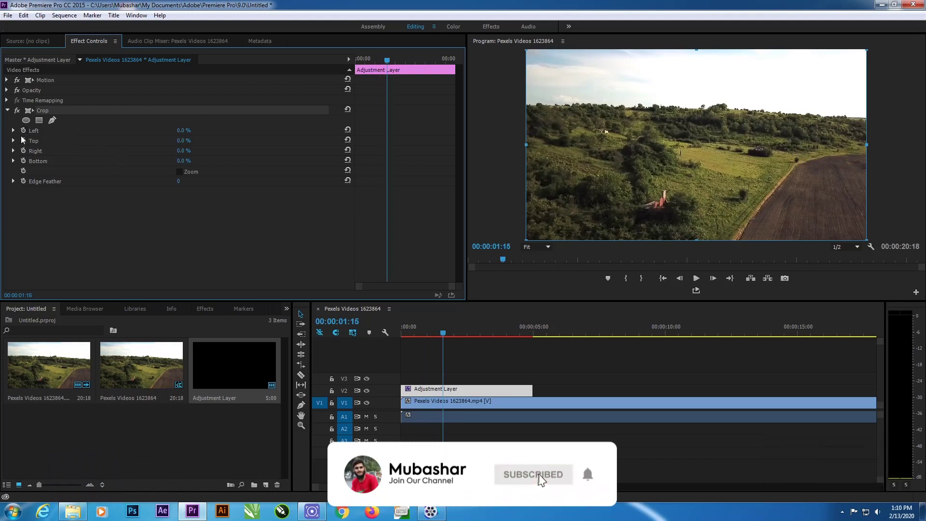
{"action": "left_click", "coordinate": [27, 145]}
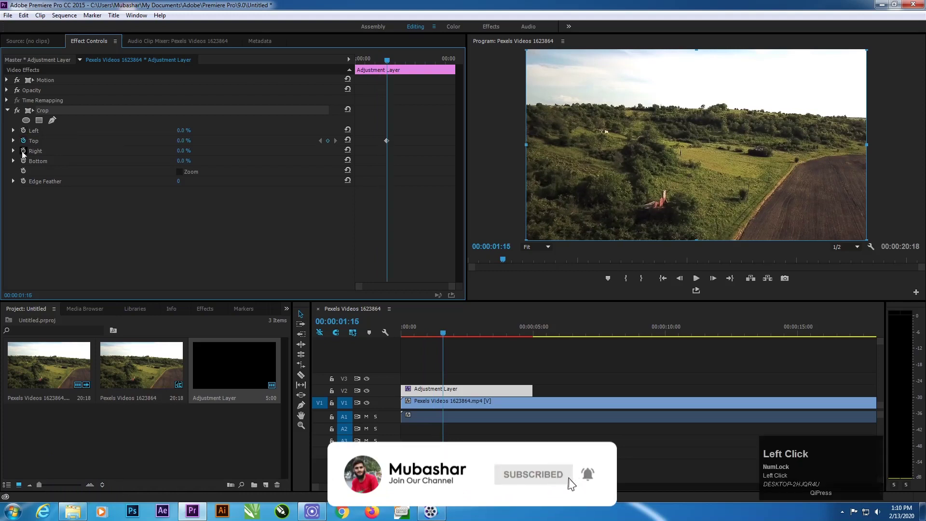
{"action": "left_click", "coordinate": [26, 163]}
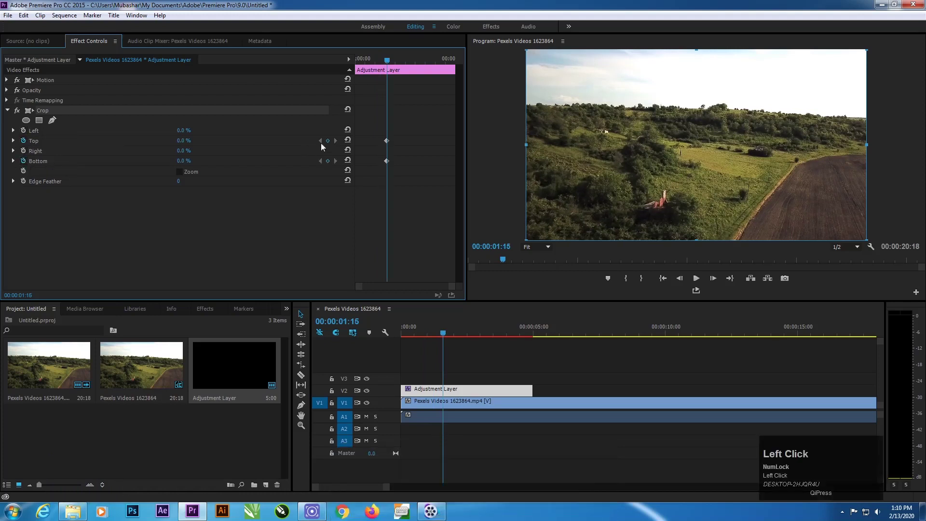
{"action": "key", "text": "Delete"}
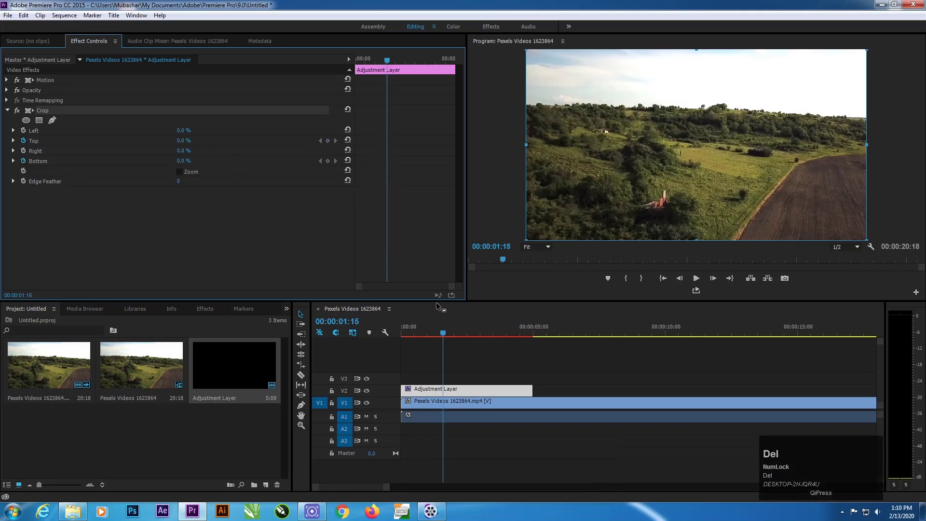
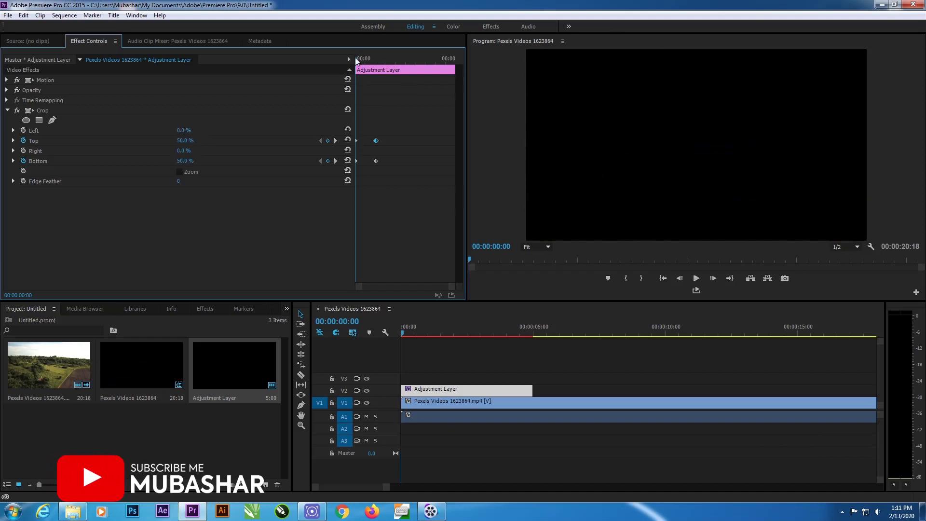
Shift the later Top and Bottom crop keyframes further right and select them
{"action": "left_click_drag", "start_coordinate": [359, 63], "coordinate": [341, 139]}
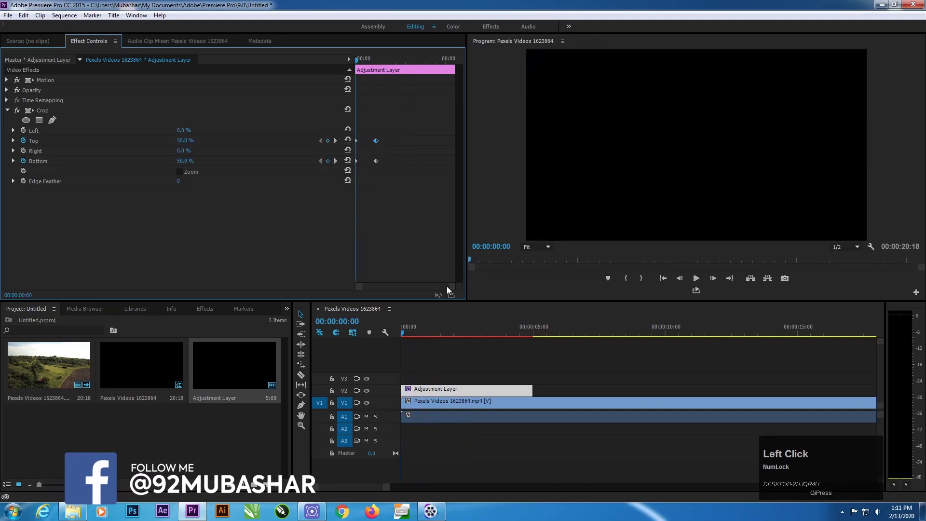
{"action": "left_click_drag", "start_coordinate": [452, 290], "coordinate": [360, 164]}
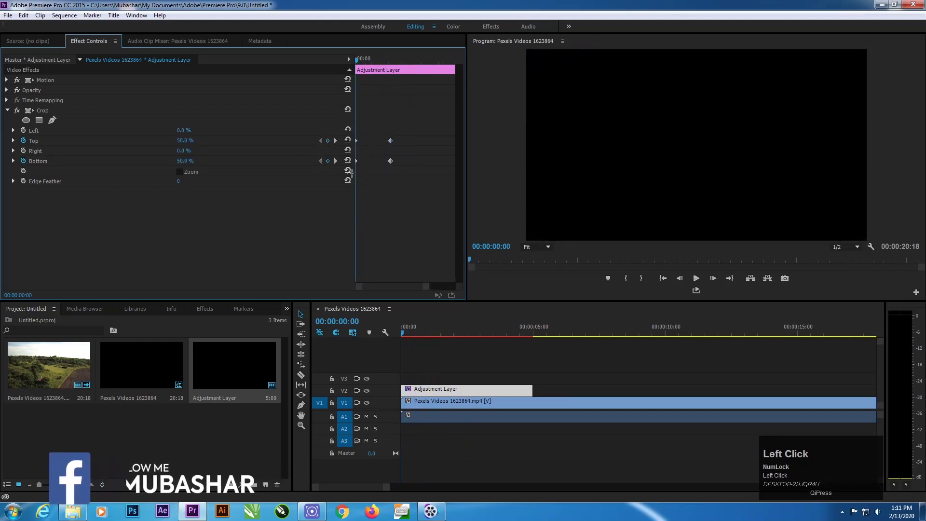
{"action": "right_click", "coordinate": [360, 164]}
{"action": "left_click_drag", "start_coordinate": [401, 300], "coordinate": [394, 164]}
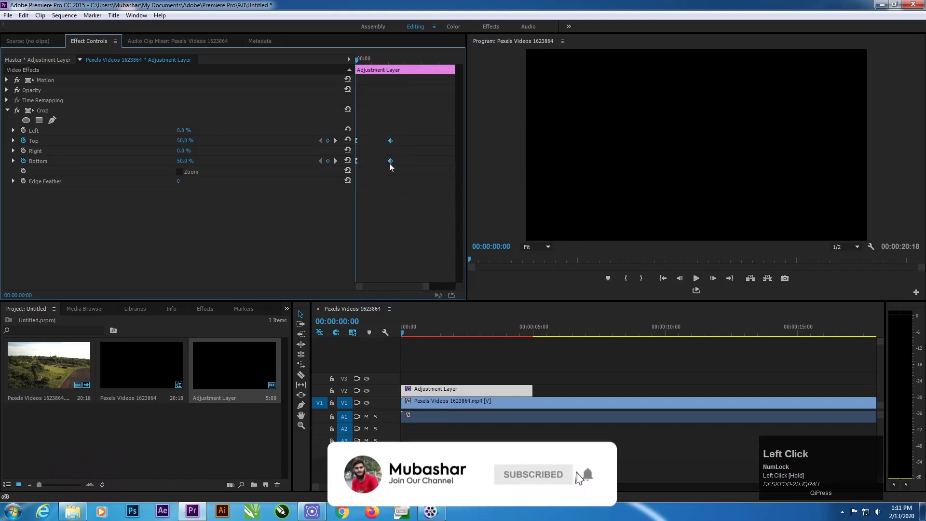
Give the selected keyframes Ease In/Ease Out interpolation
{"action": "right_click", "coordinate": [393, 164]}
{"action": "left_click_drag", "start_coordinate": [444, 313], "coordinate": [260, 362]}
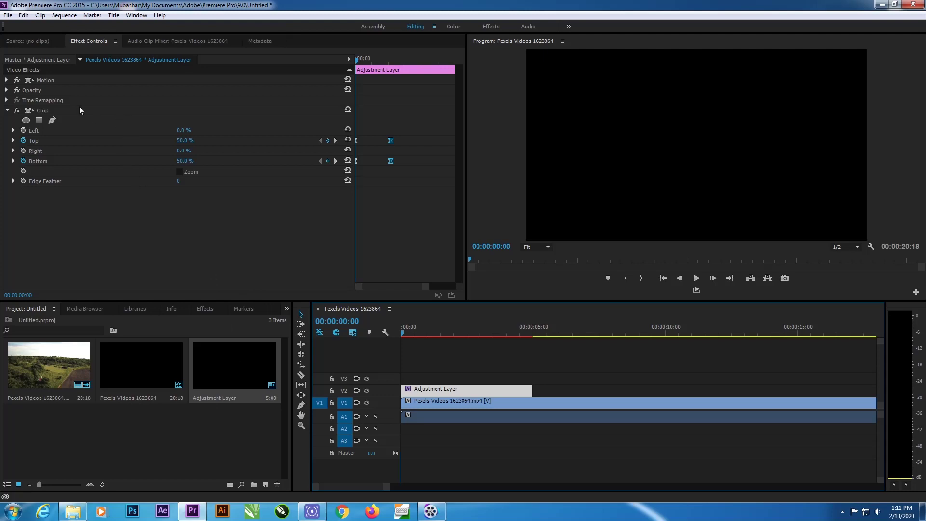
{"action": "left_click", "coordinate": [85, 114]}
Save the keyframed Crop effect as a preset named 'Crop in out'
{"action": "right_click", "coordinate": [85, 113]}
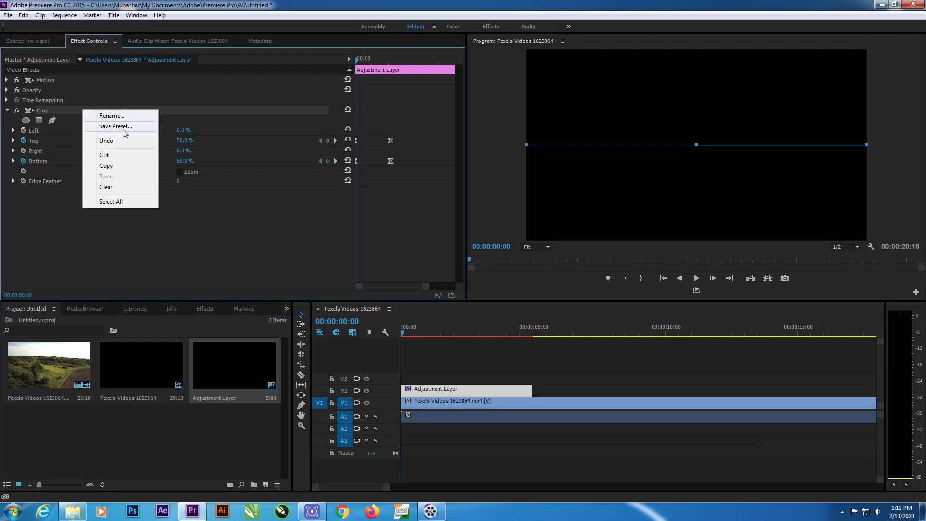
{"action": "left_click_drag", "start_coordinate": [125, 133], "coordinate": [261, 241]}
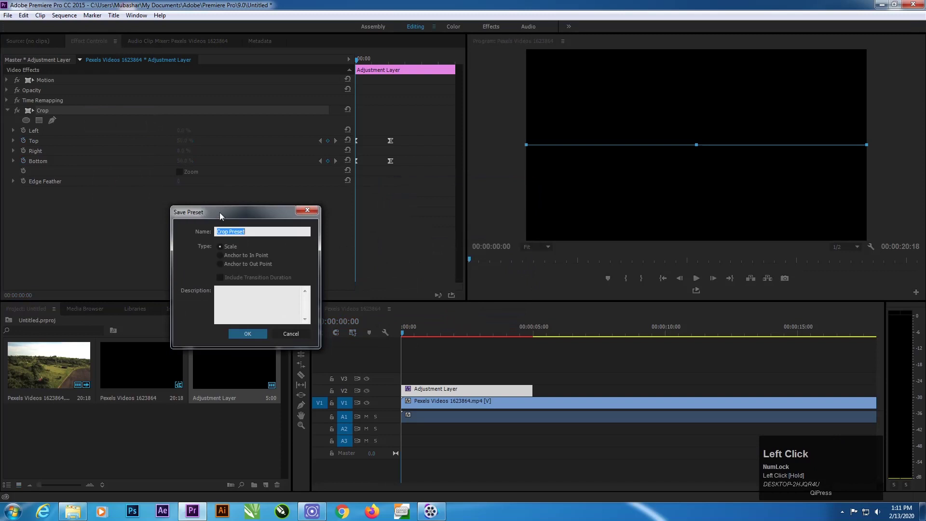
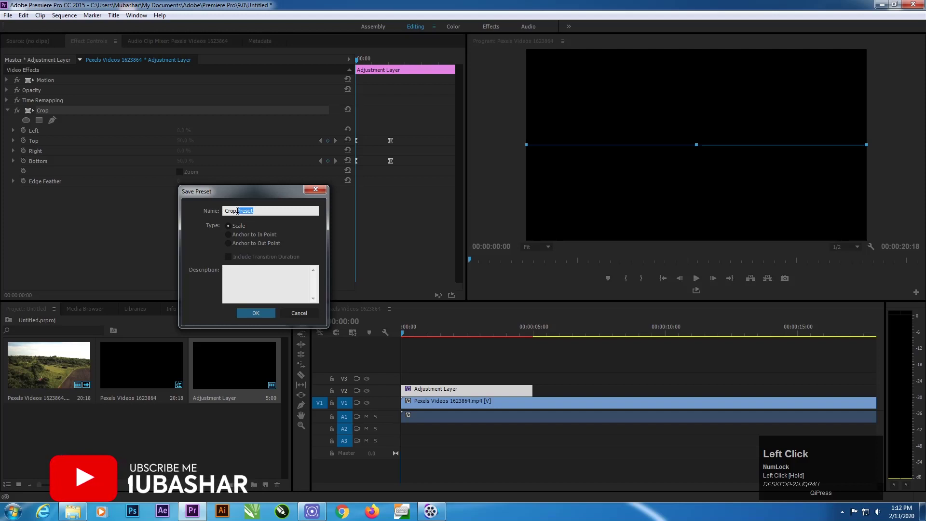
{"action": "type", "text": "in"}
{"action": "key", "text": "space"}
{"action": "type", "text": "out"}
{"action": "left_click_drag", "start_coordinate": [258, 199], "coordinate": [331, 296]}
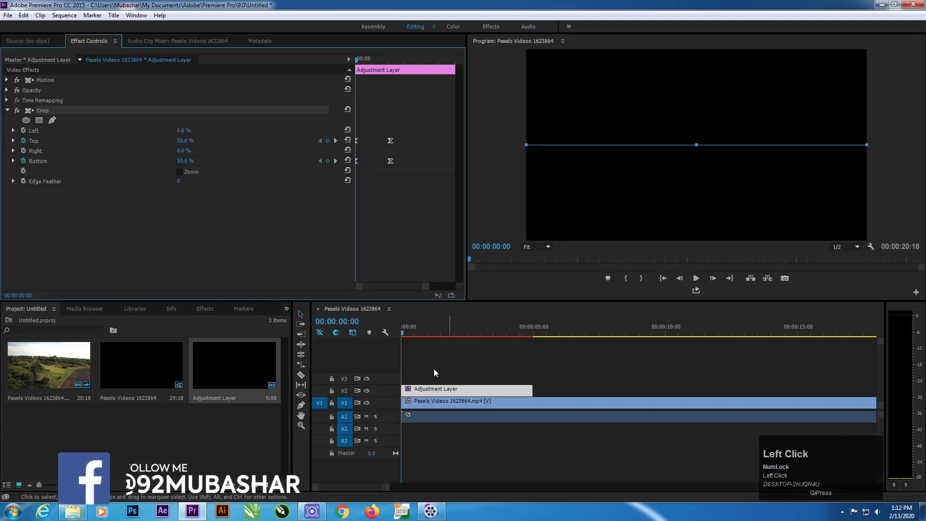
Scrub the start of the sequence to watch the crop bars open, then return to the Effects list
{"action": "left_click_drag", "start_coordinate": [410, 337], "coordinate": [206, 310]}
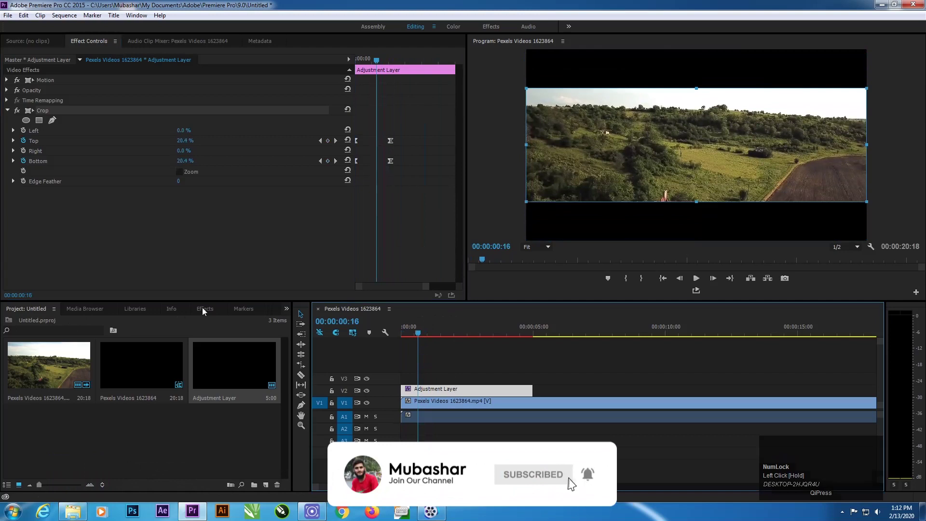
{"action": "left_click", "coordinate": [206, 310]}
{"action": "scroll", "scroll_direction": "up", "scroll_amount": 3}
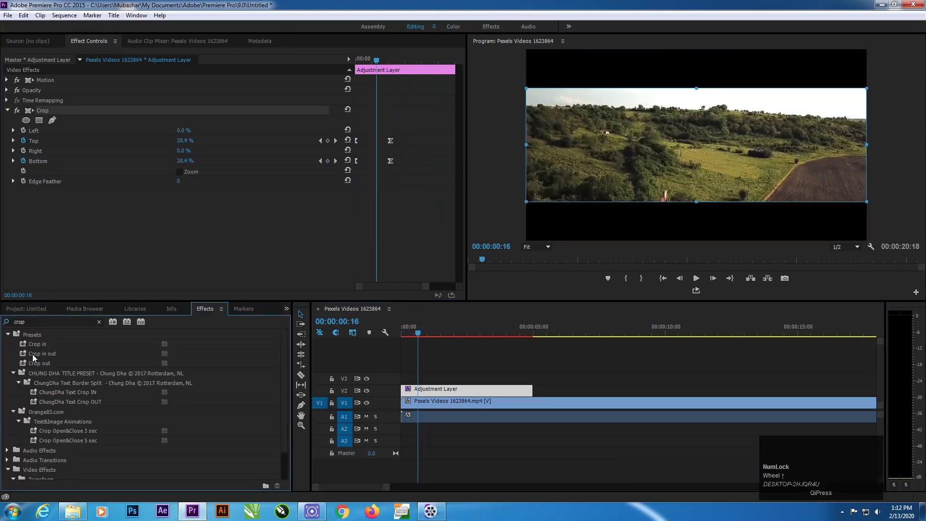
{"action": "left_click", "coordinate": [43, 359]}
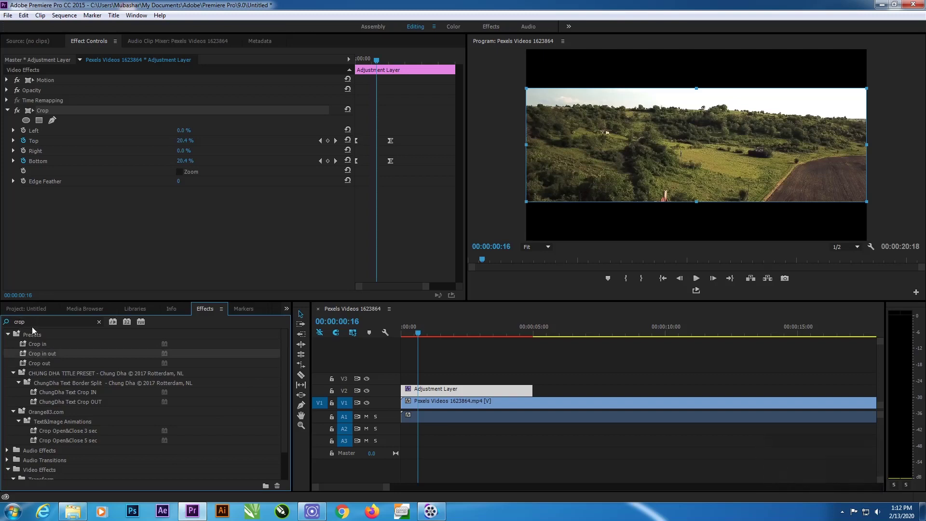
Search the Effects panel for 'crop in' to find the saved preset and preview the bars shrinking
{"action": "left_click", "coordinate": [302, 313]}
{"action": "key", "text": "BackSpace"}
{"action": "key", "text": "c"}
{"action": "type", "text": "ropim"}
{"action": "key", "text": "BackSpace"}
{"action": "key", "text": "space"}
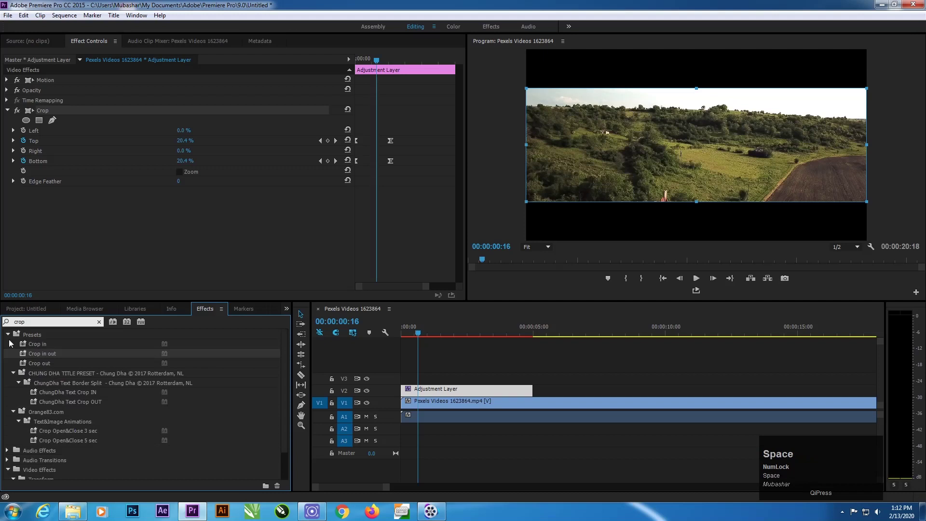
{"action": "type", "text": "in"}
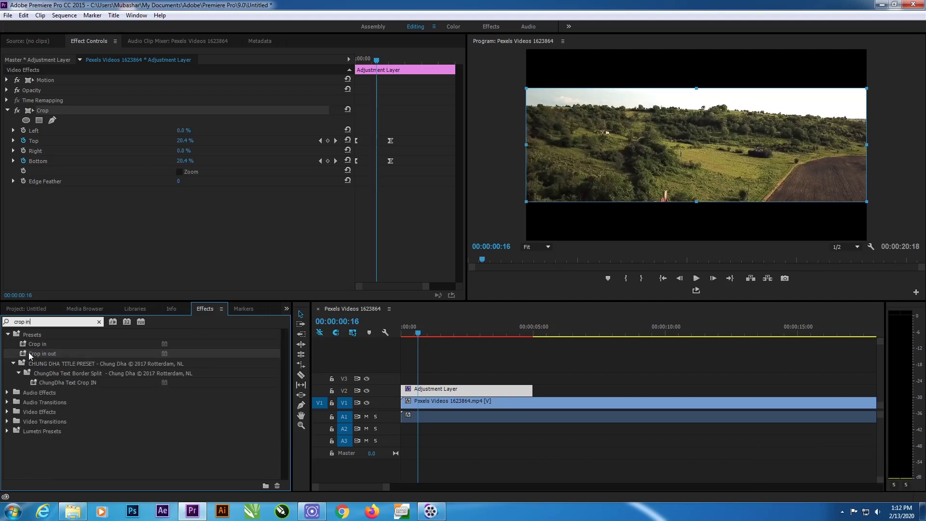
{"action": "left_click_drag", "start_coordinate": [417, 337], "coordinate": [443, 393]}
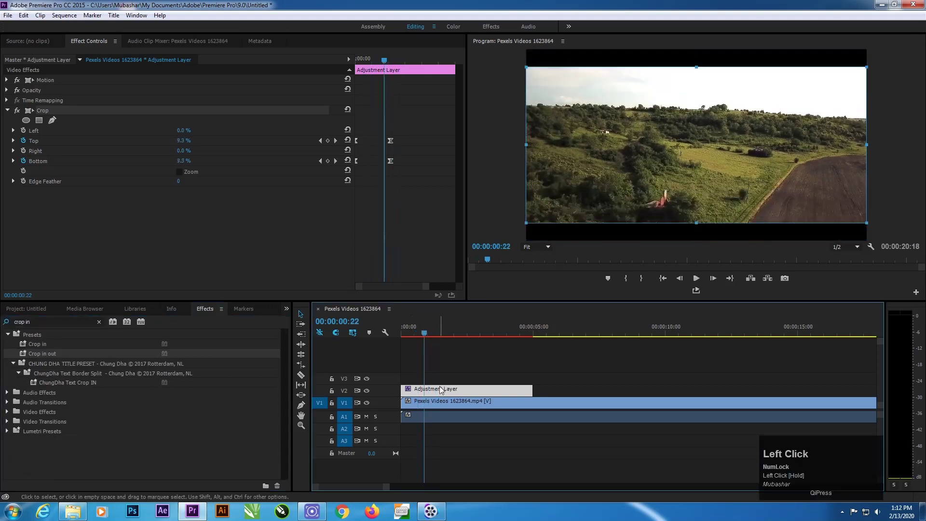
Remove the video effects from the adjustment layer and scrub to confirm the bars are gone
{"action": "right_click", "coordinate": [443, 393]}
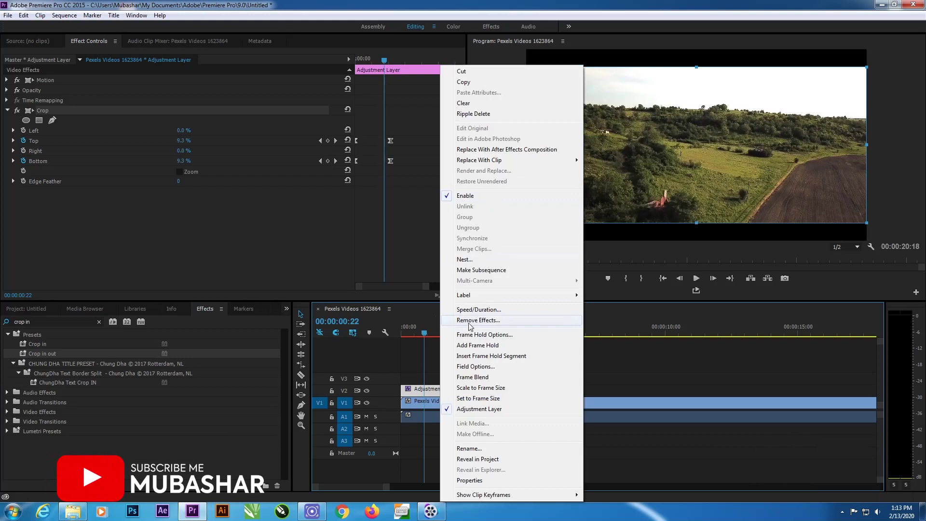
{"action": "left_click", "coordinate": [476, 321]}
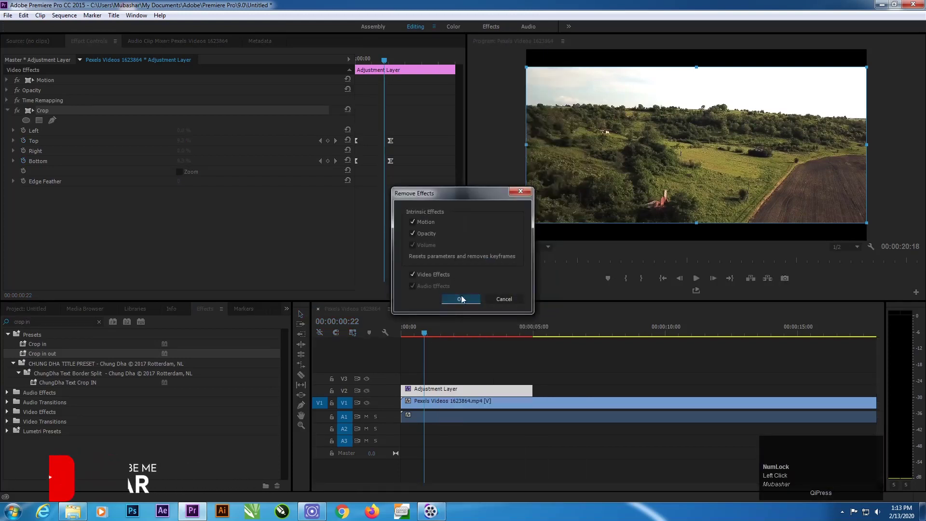
{"action": "left_click_drag", "start_coordinate": [465, 303], "coordinate": [31, 354]}
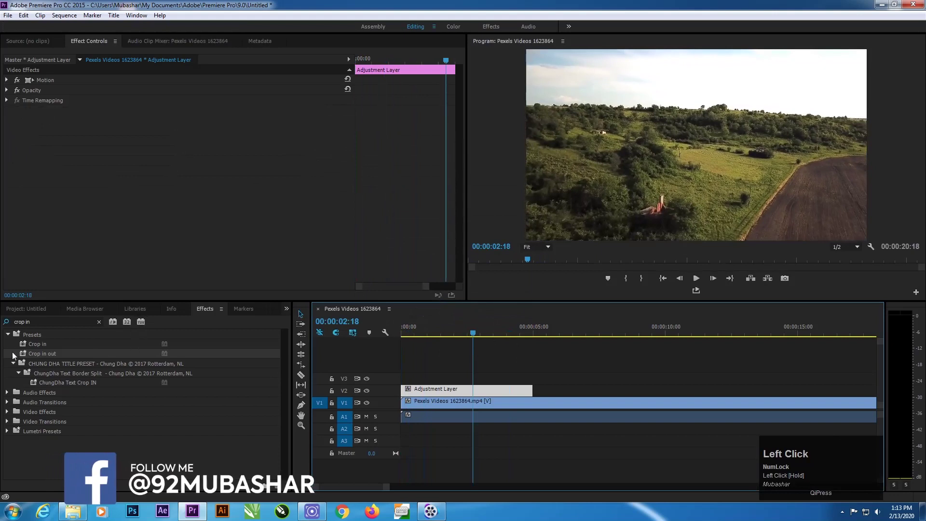
Apply the 'Crop in out' preset to the adjustment layer and scrub the restored 50%-to-0% animation
{"action": "left_click", "coordinate": [102, 358]}
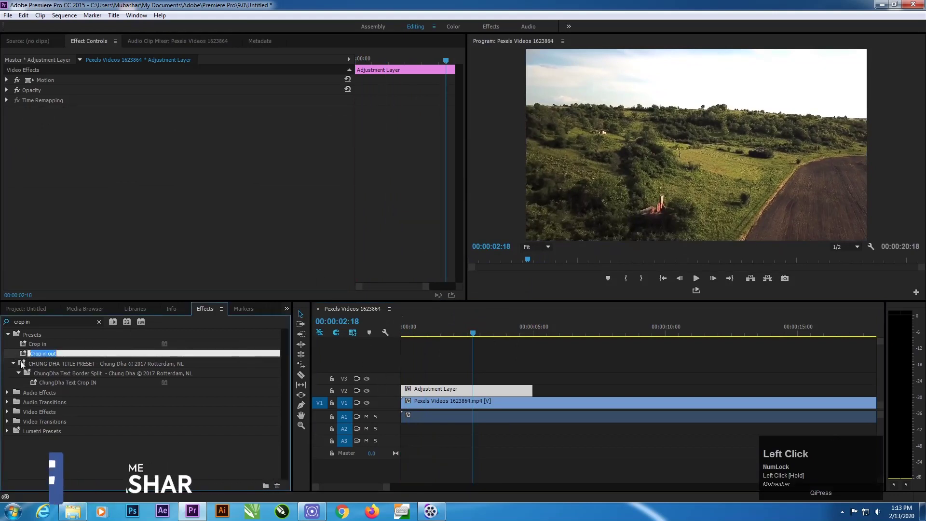
{"action": "left_click_drag", "start_coordinate": [348, 379], "coordinate": [484, 347]}
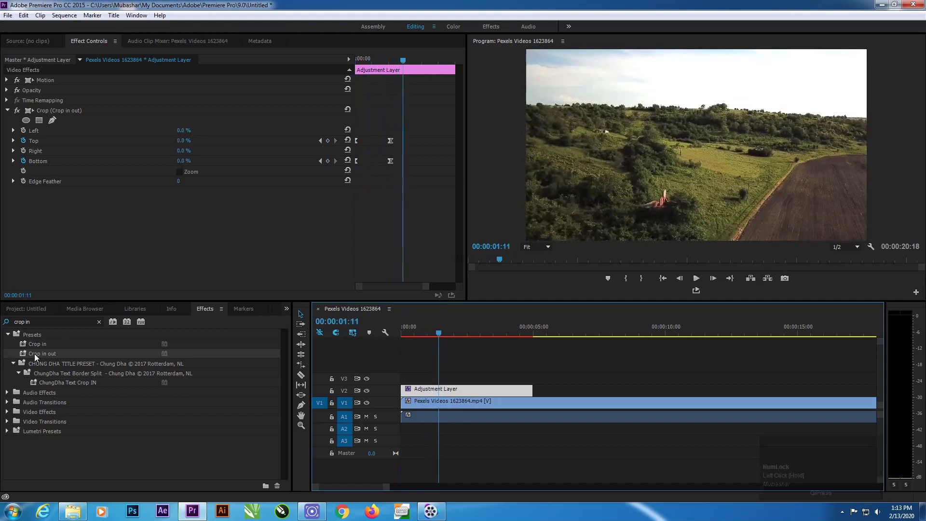
{"action": "left_click_drag", "start_coordinate": [437, 330], "coordinate": [66, 372]}
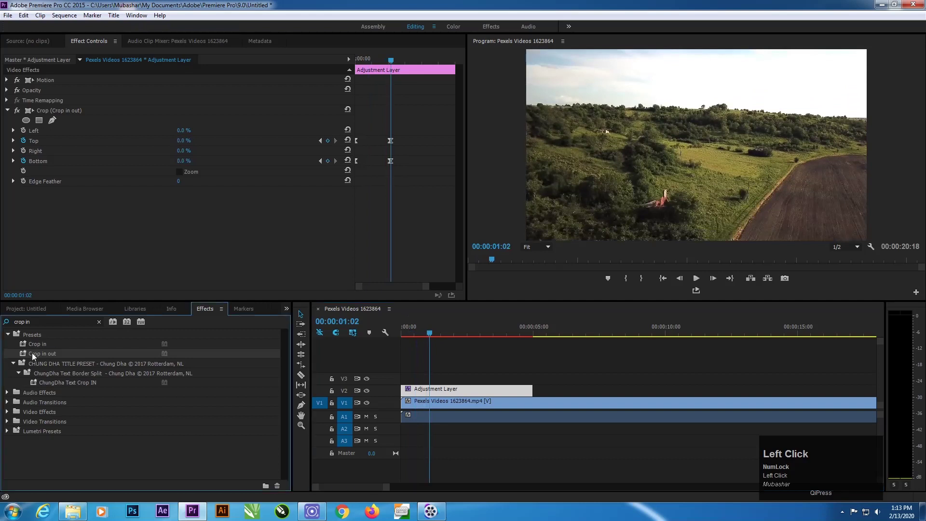
{"action": "right_click", "coordinate": [28, 356]}
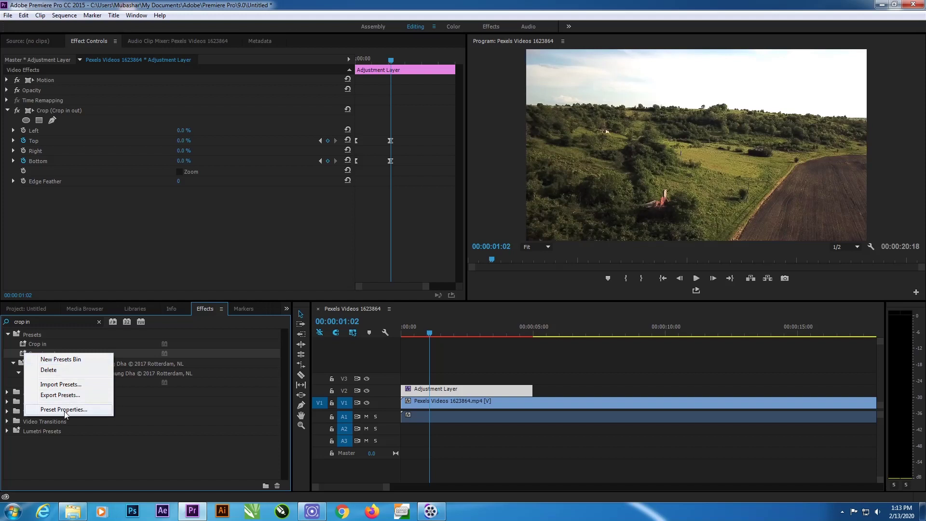
{"action": "left_click", "coordinate": [68, 414]}
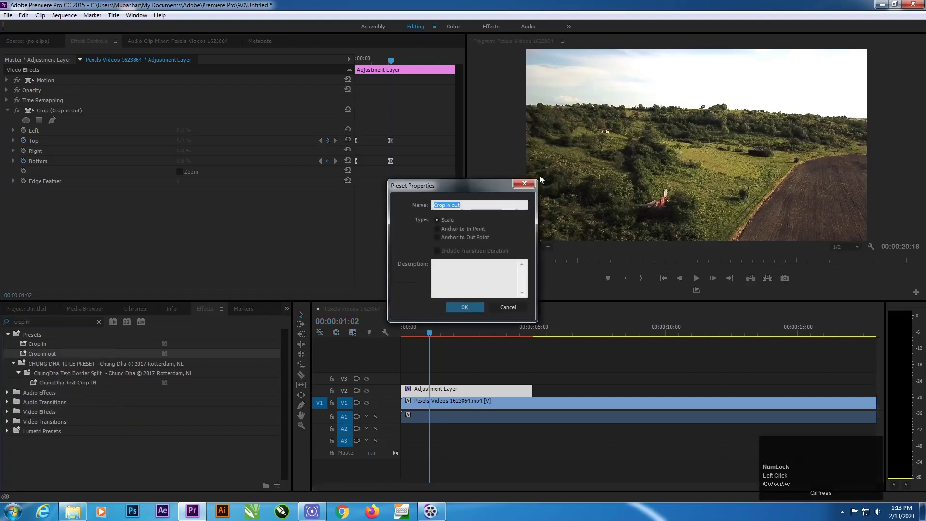
{"action": "left_click", "coordinate": [529, 186]}
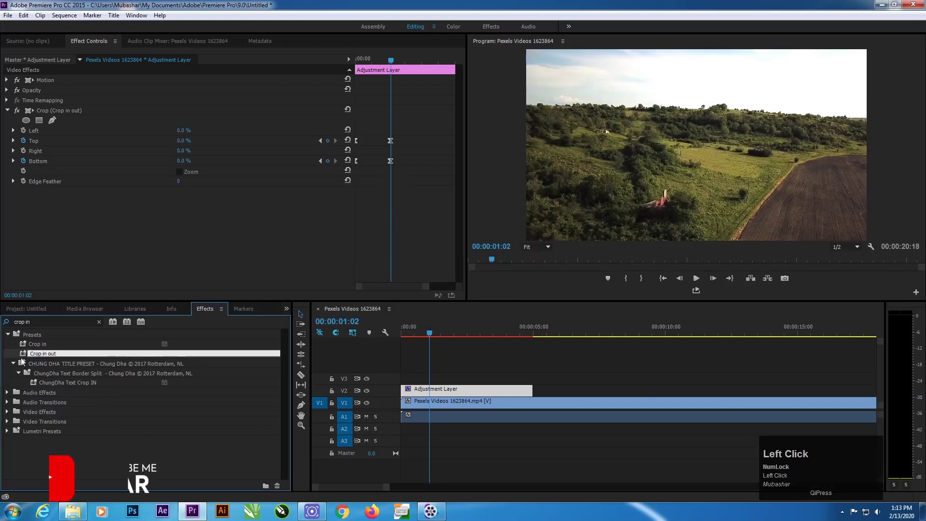
Start exporting the 'Crop in out' preset and browse to the Desktop presets folder
{"action": "right_click", "coordinate": [26, 356]}
{"action": "left_click", "coordinate": [67, 399]}
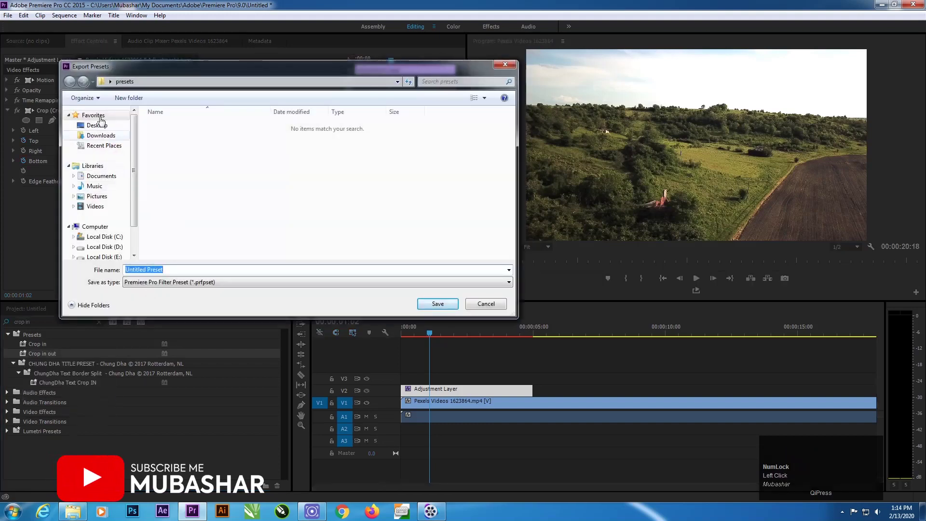
{"action": "left_click_drag", "start_coordinate": [147, 72], "coordinate": [171, 173]}
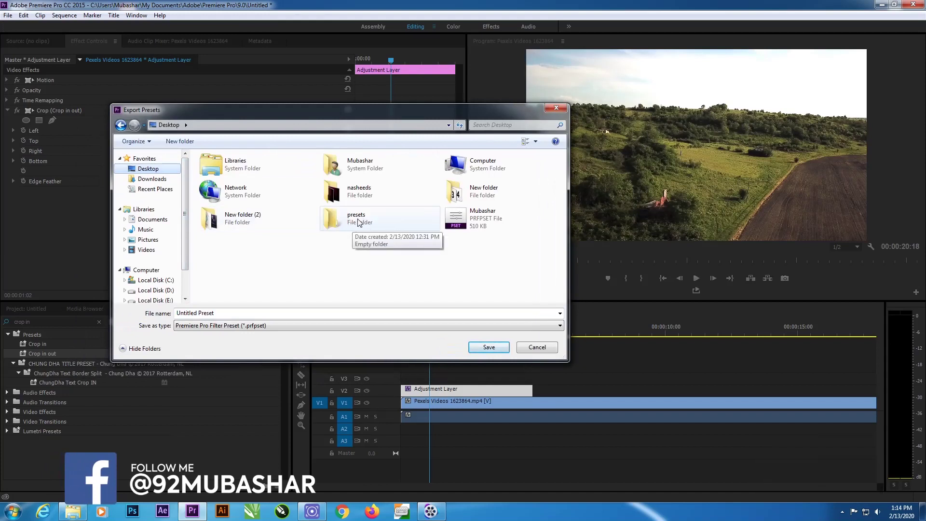
{"action": "left_click_drag", "start_coordinate": [358, 222], "coordinate": [241, 236]}
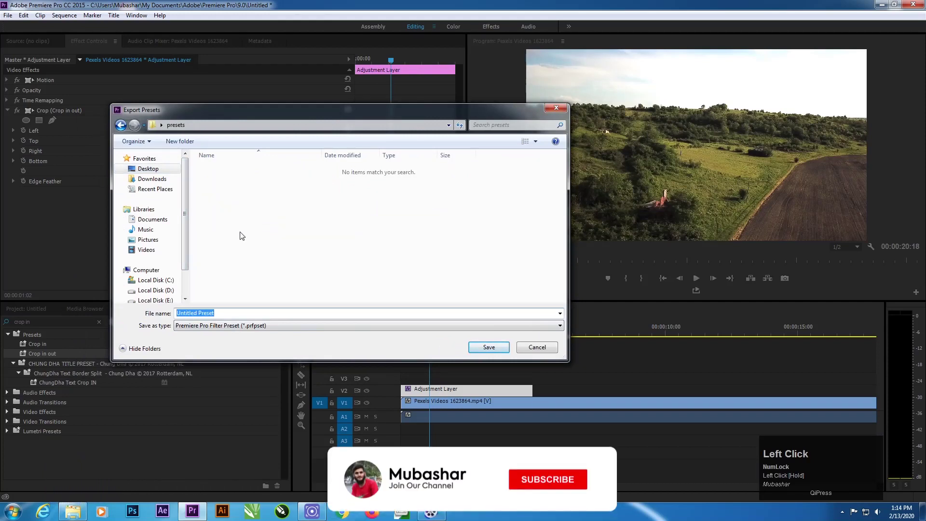
Name the exported preset file 'crop in out', correcting a mistyped letter
{"action": "type", "text": "crop"}
{"action": "key", "text": "space"}
{"action": "type", "text": "in"}
{"action": "key", "text": "space"}
{"action": "type", "text": "tou"}
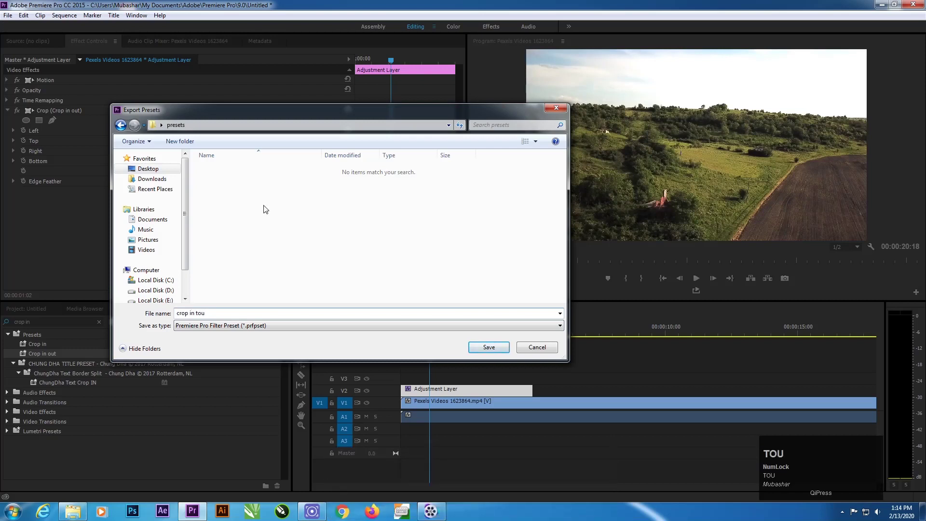
{"action": "key", "text": "BackSpace"}
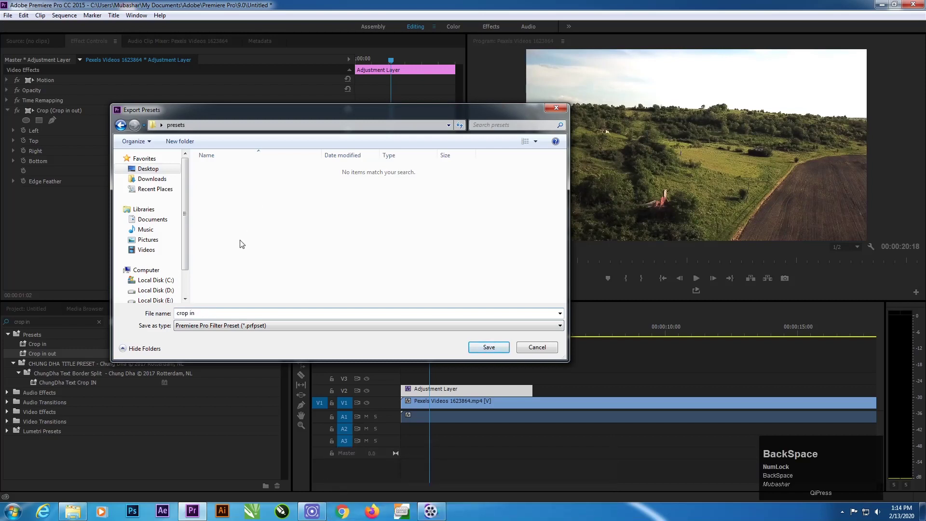
Finish naming the preset 'Crop in out', preview it, then delete it from the saved presets
{"action": "key", "text": "o"}
{"action": "type", "text": "out"}
{"action": "left_click_drag", "start_coordinate": [272, 108], "coordinate": [34, 354]}
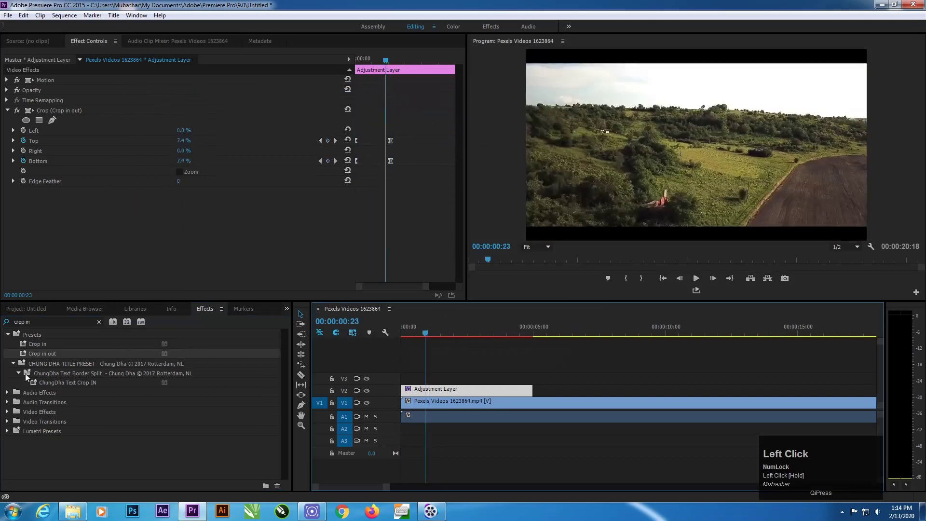
{"action": "right_click", "coordinate": [34, 355]}
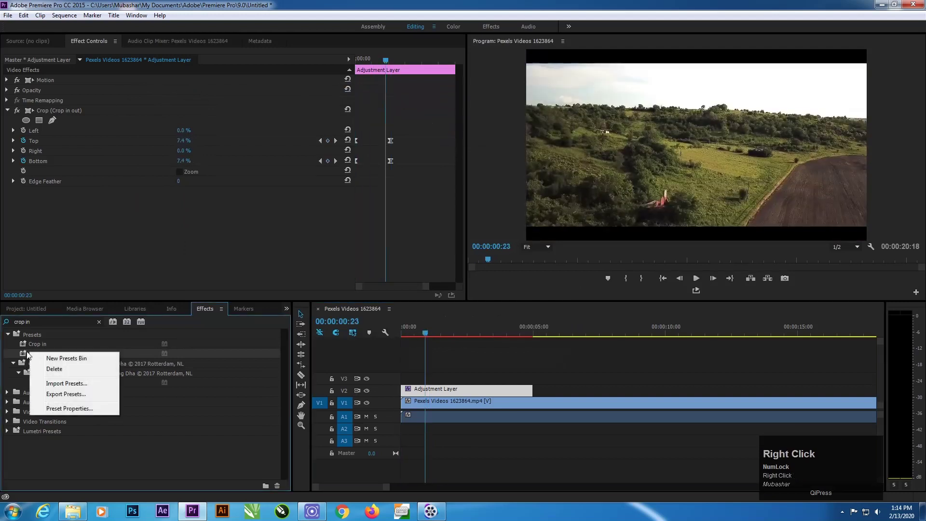
{"action": "left_click", "coordinate": [57, 369]}
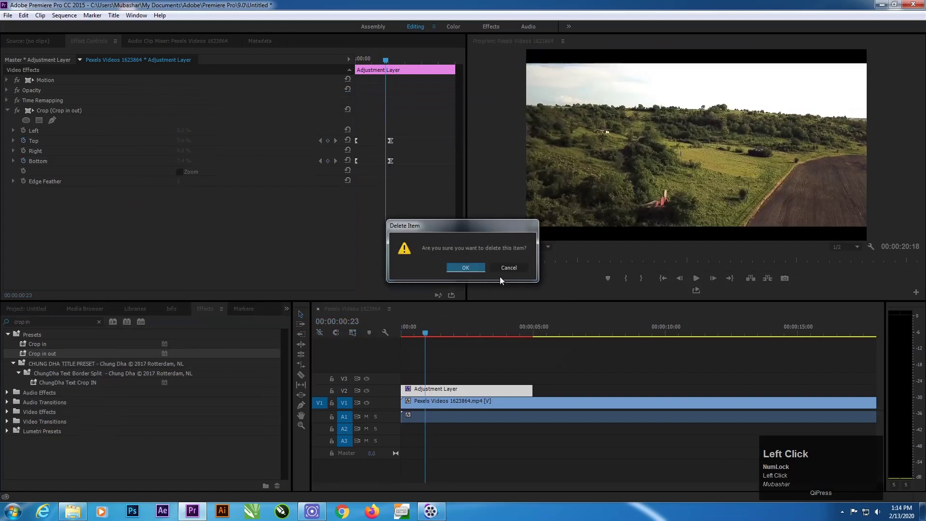
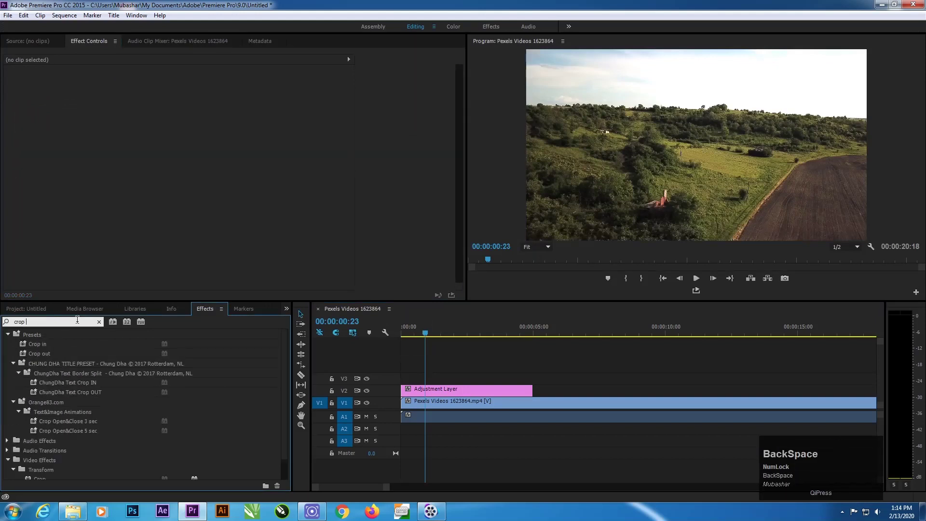
{"action": "left_click", "coordinate": [887, 3]}
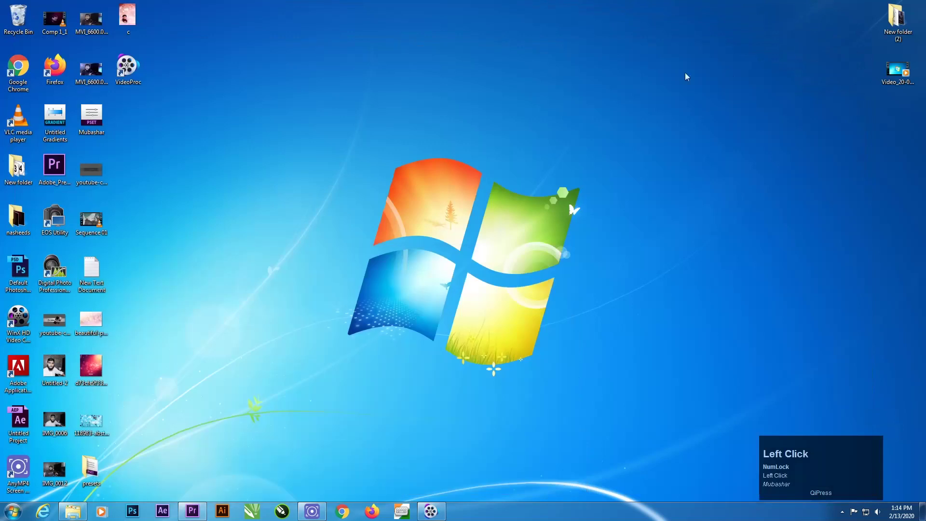
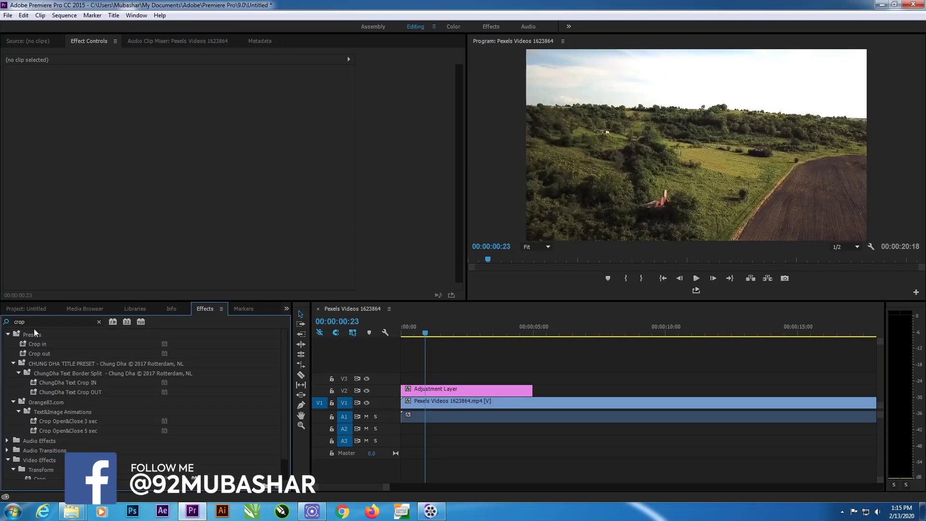
Import the 'crop in out.prfpset' file from the Desktop back into the Presets bin
{"action": "right_click", "coordinate": [37, 339]}
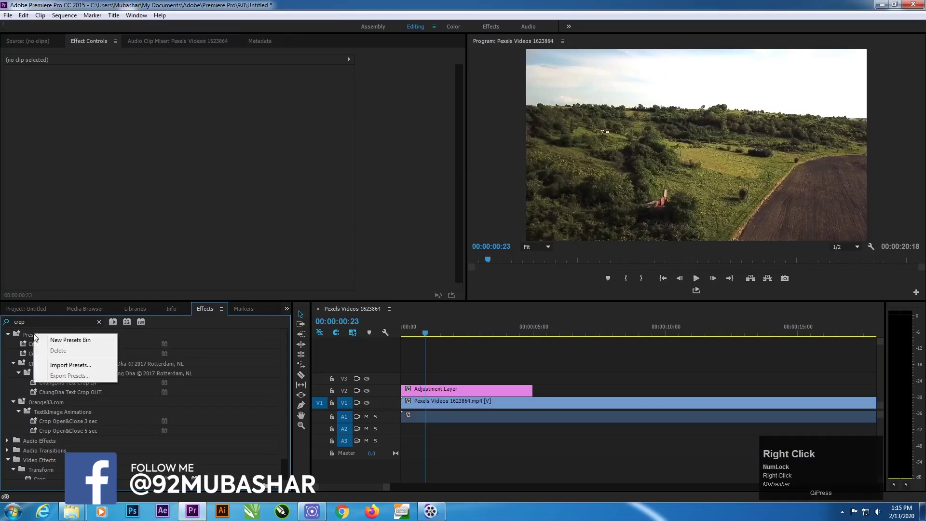
{"action": "left_click", "coordinate": [68, 370]}
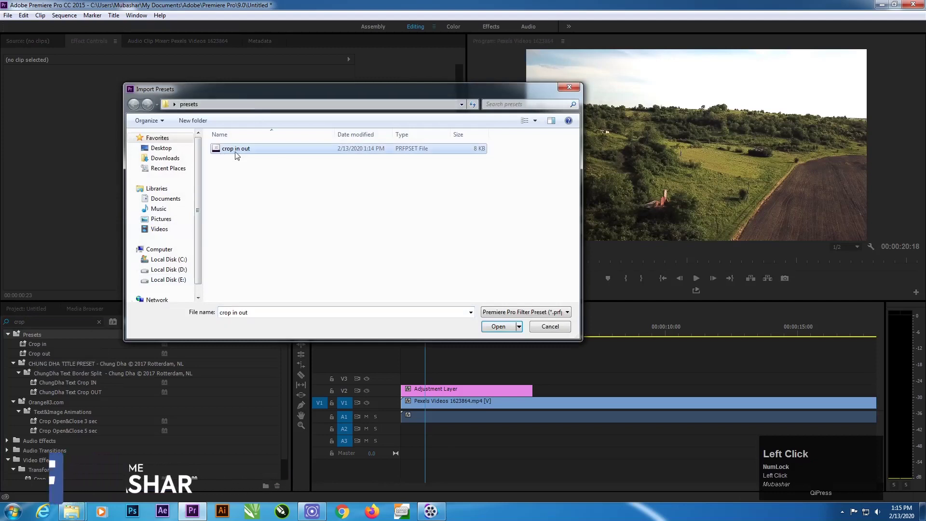
{"action": "left_click", "coordinate": [175, 149]}
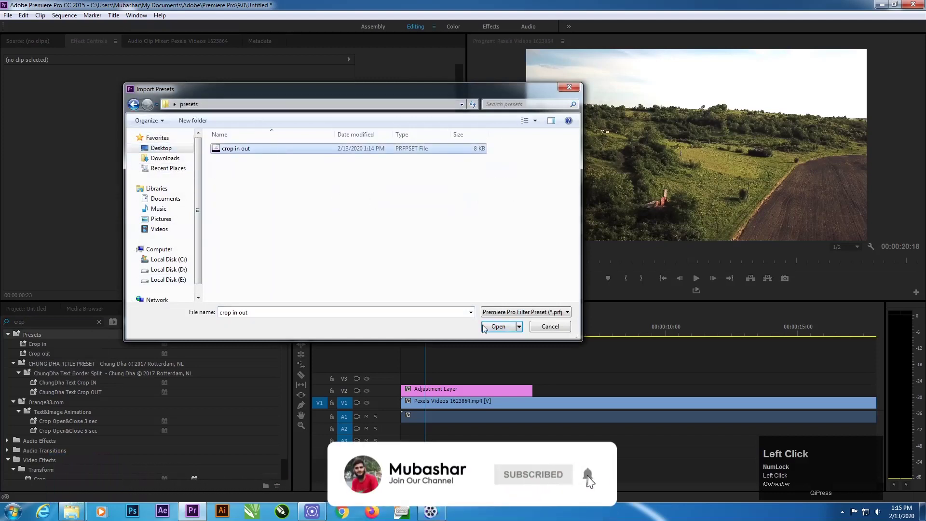
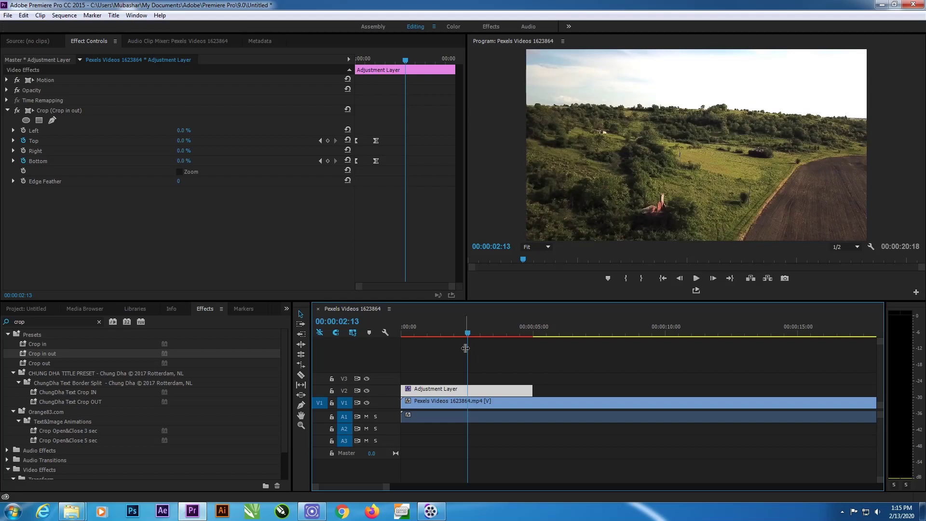
Return the playhead to 00:00:00:00 to confirm Top and Bottom crop at 50%
{"action": "left_click_drag", "start_coordinate": [440, 337], "coordinate": [403, 354]}
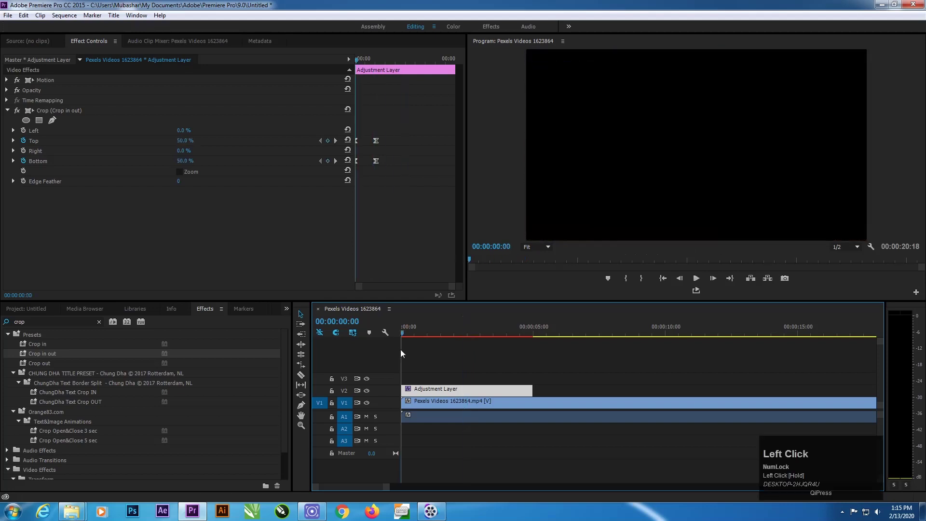